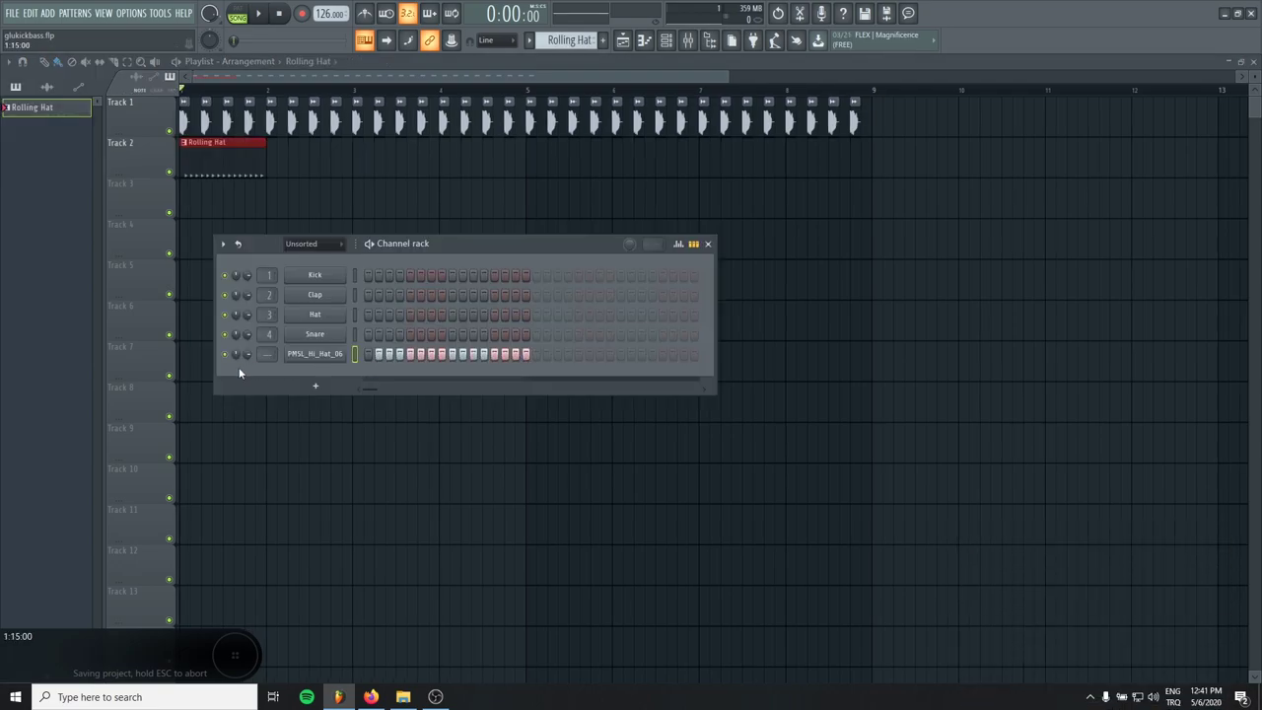
Step: Route the PMSL_Hi_Hat_06 sample channel to mixer insert 5
{"action": "left_click_drag", "start_coordinate": [455, 407], "coordinate": [364, 377]}
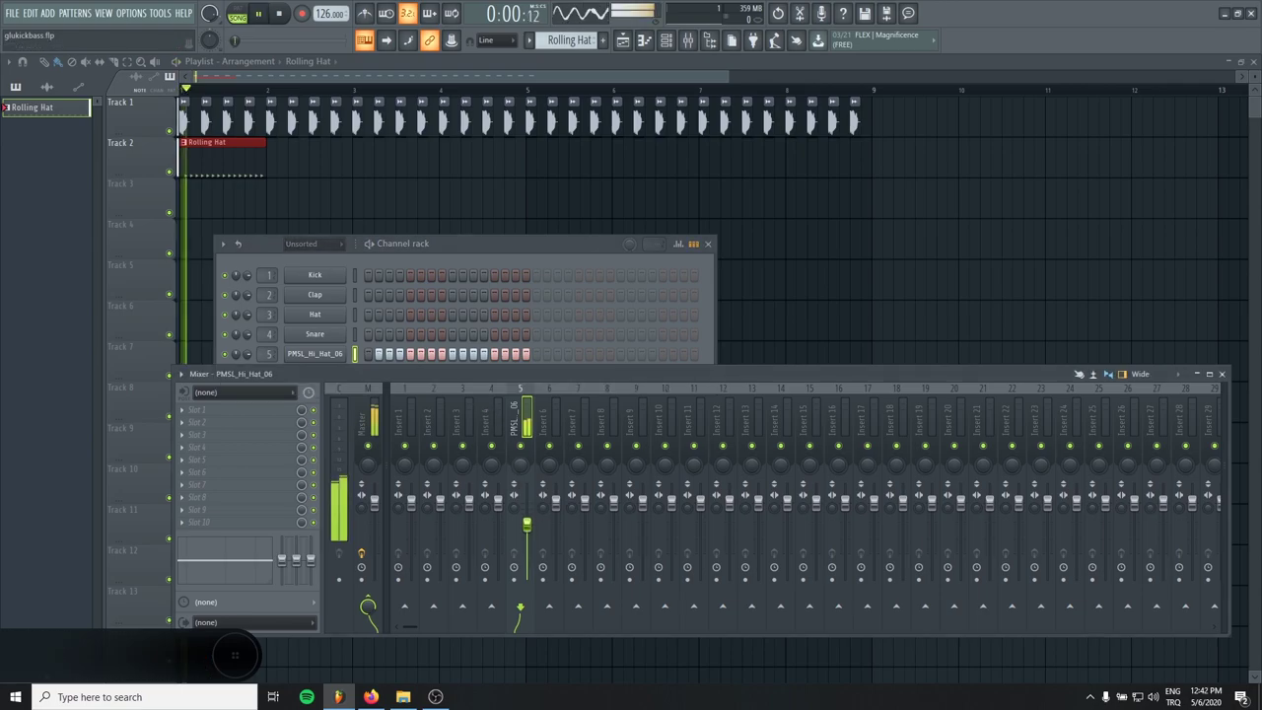
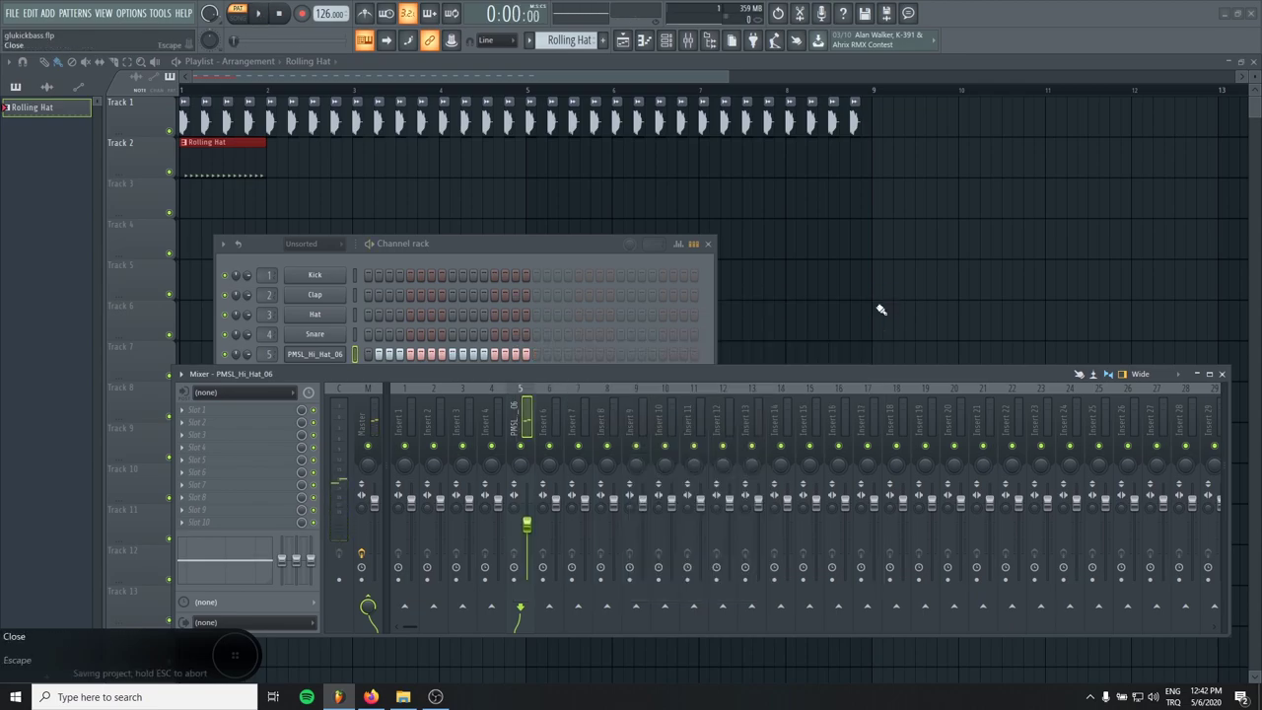
Step: Bring up the effect plugin list for an FX slot on insert 5
{"action": "right_click", "coordinate": [287, 445]}
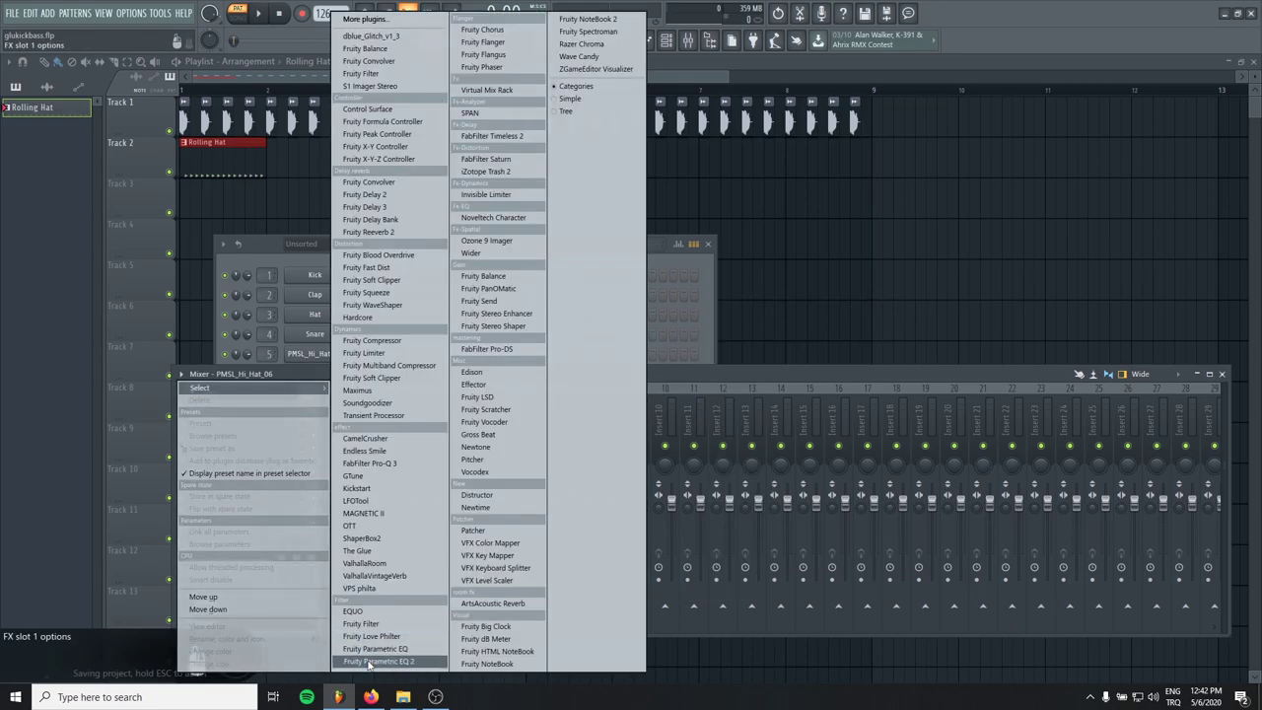
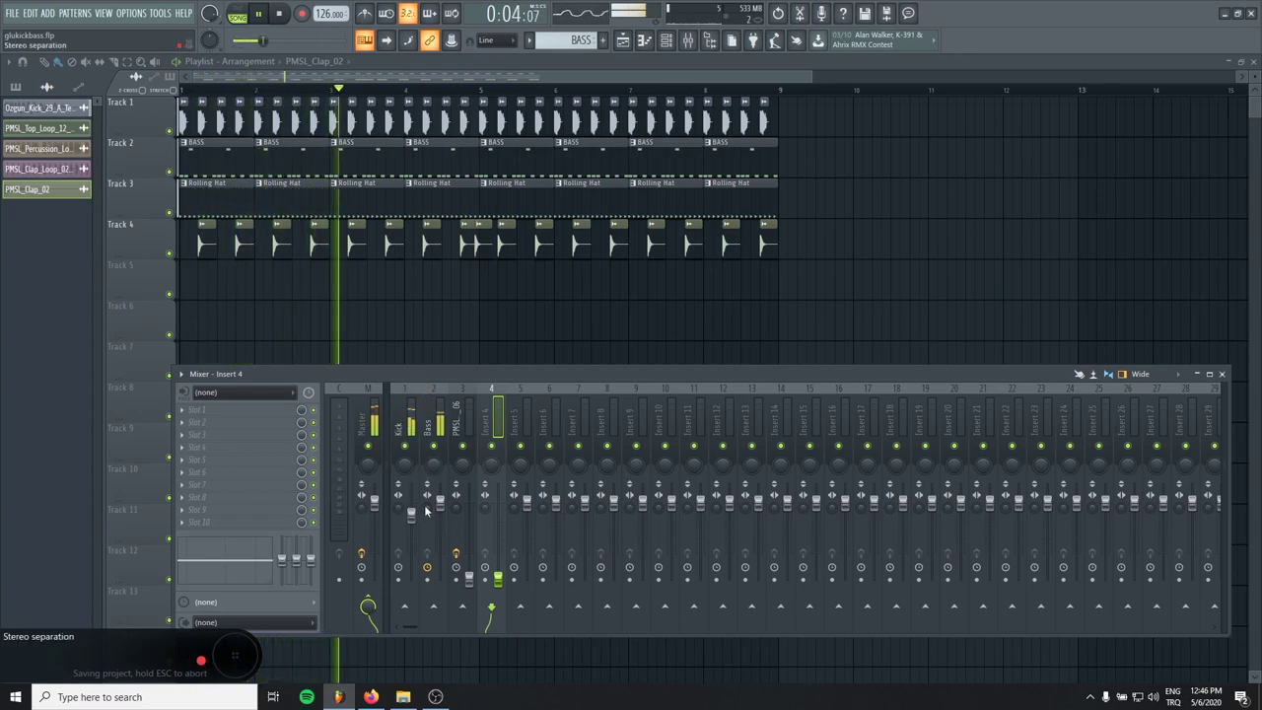
Step: Stop the loop and hide the mixer, leaving the four-track arrangement showing
{"action": "left_click", "coordinate": [440, 460]}
{"action": "key", "text": "F1"}
{"action": "key", "text": "F1"}
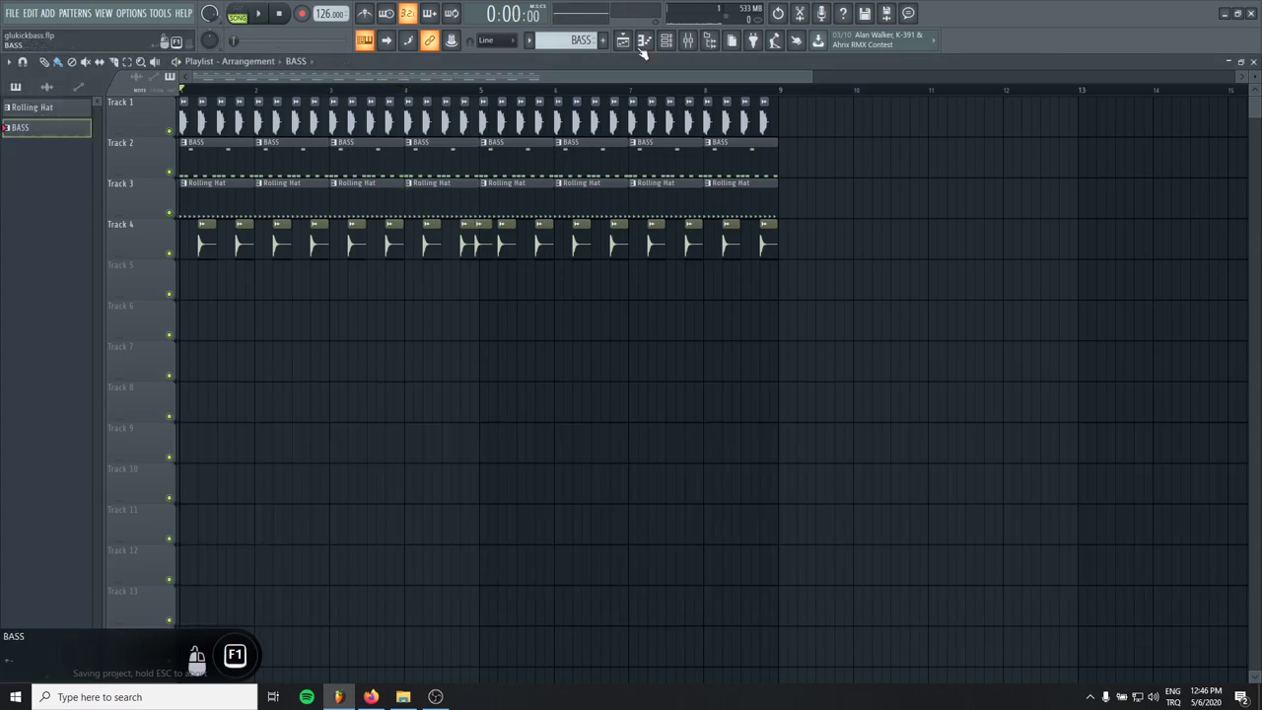
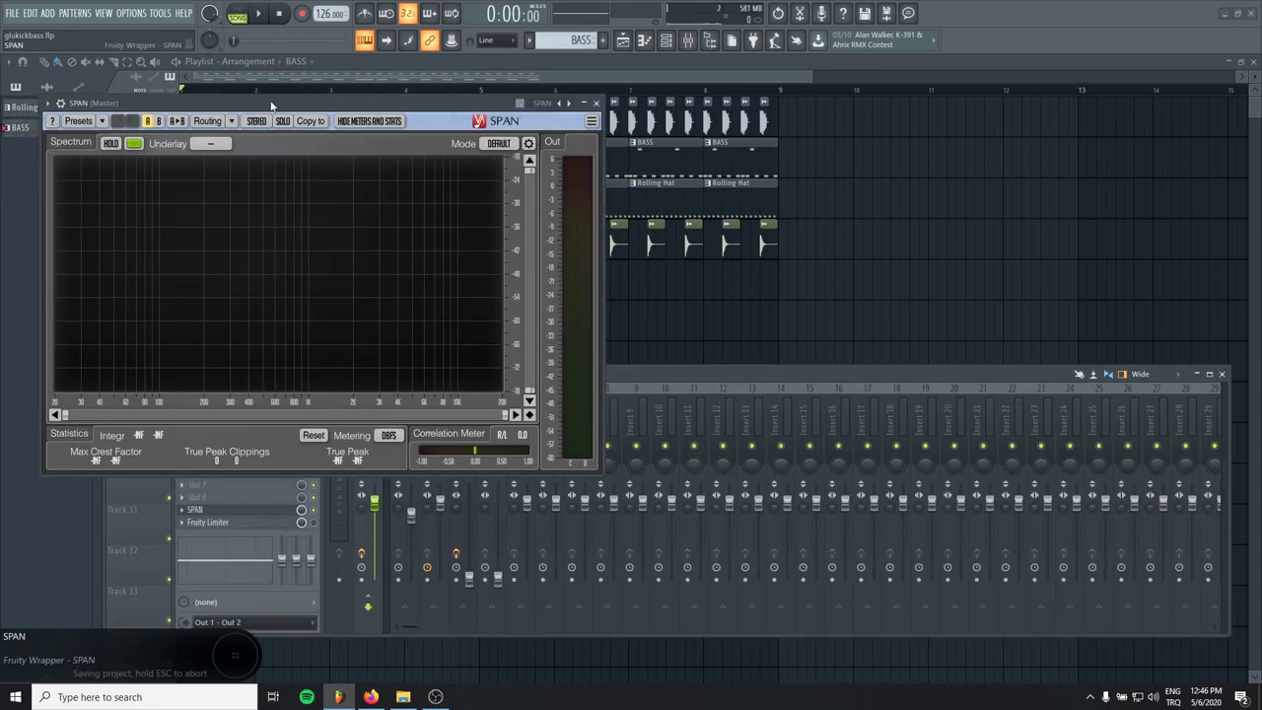
Step: Place the SPAN analyser window beside the mixer and lower the Kick fader to about 80%
{"action": "left_click_drag", "start_coordinate": [403, 391], "coordinate": [503, 372]}
{"action": "left_click_drag", "start_coordinate": [459, 390], "coordinate": [599, 346]}
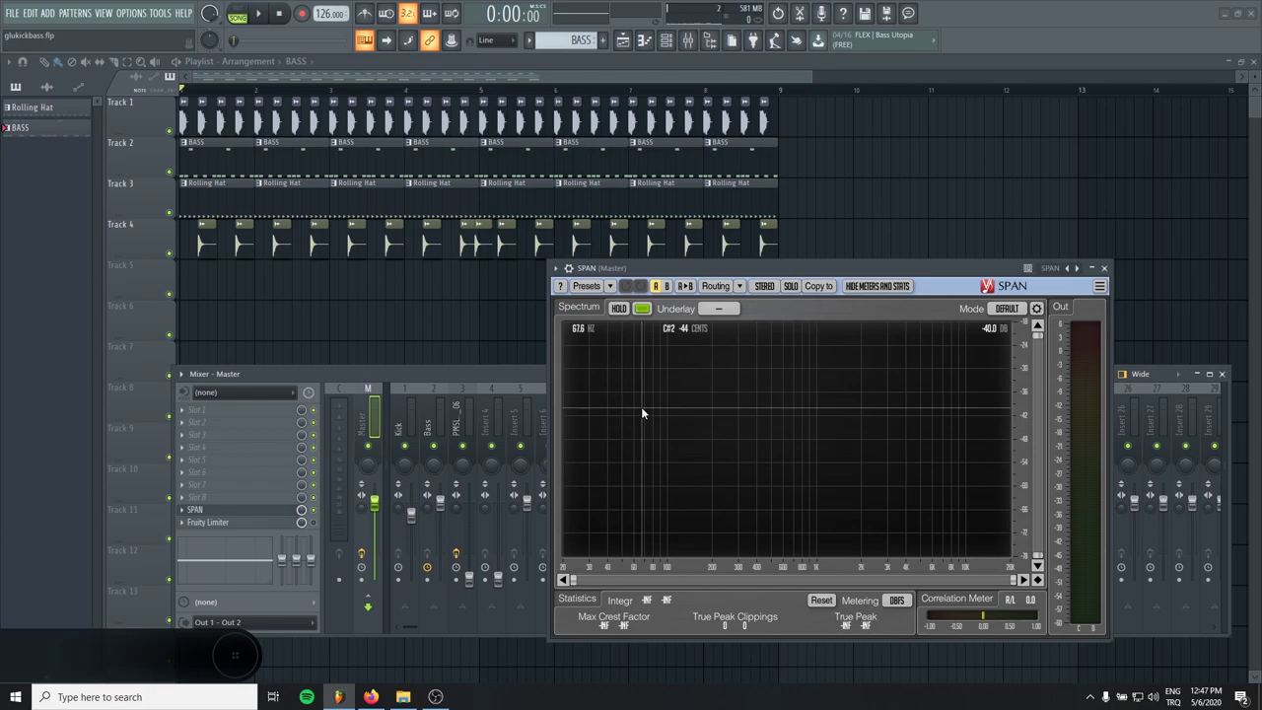
{"action": "left_click_drag", "start_coordinate": [508, 392], "coordinate": [477, 394]}
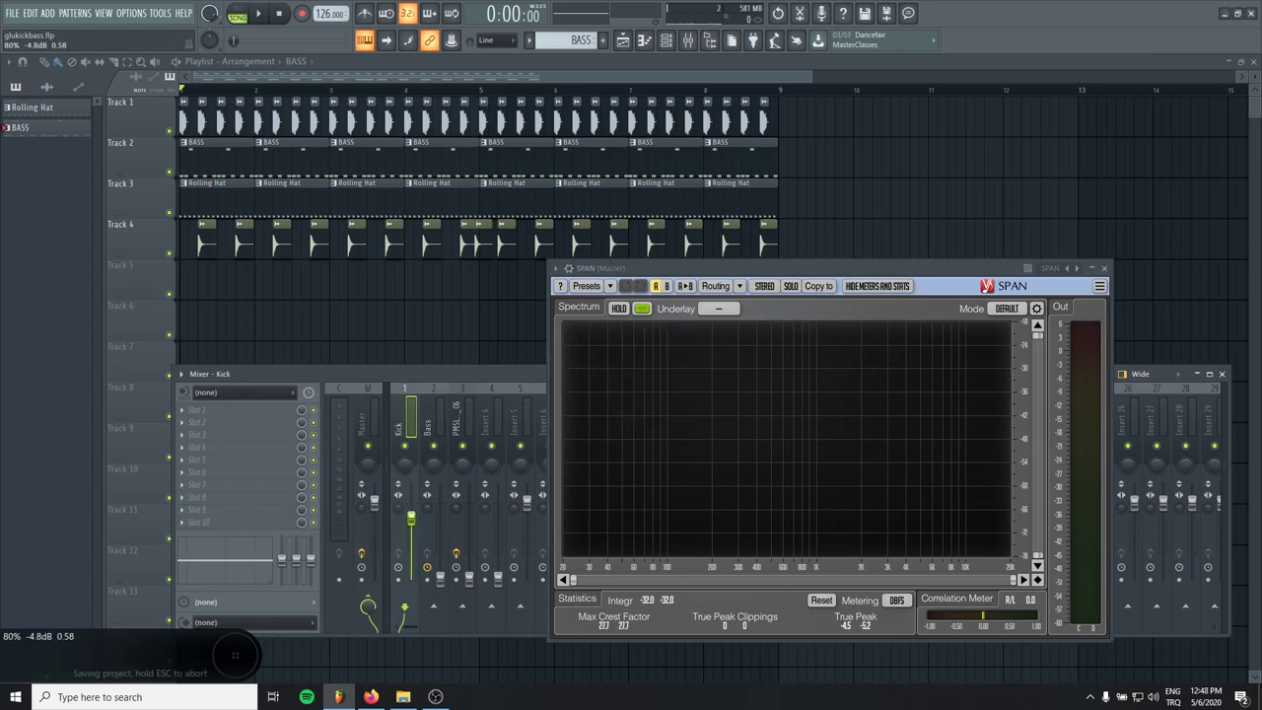
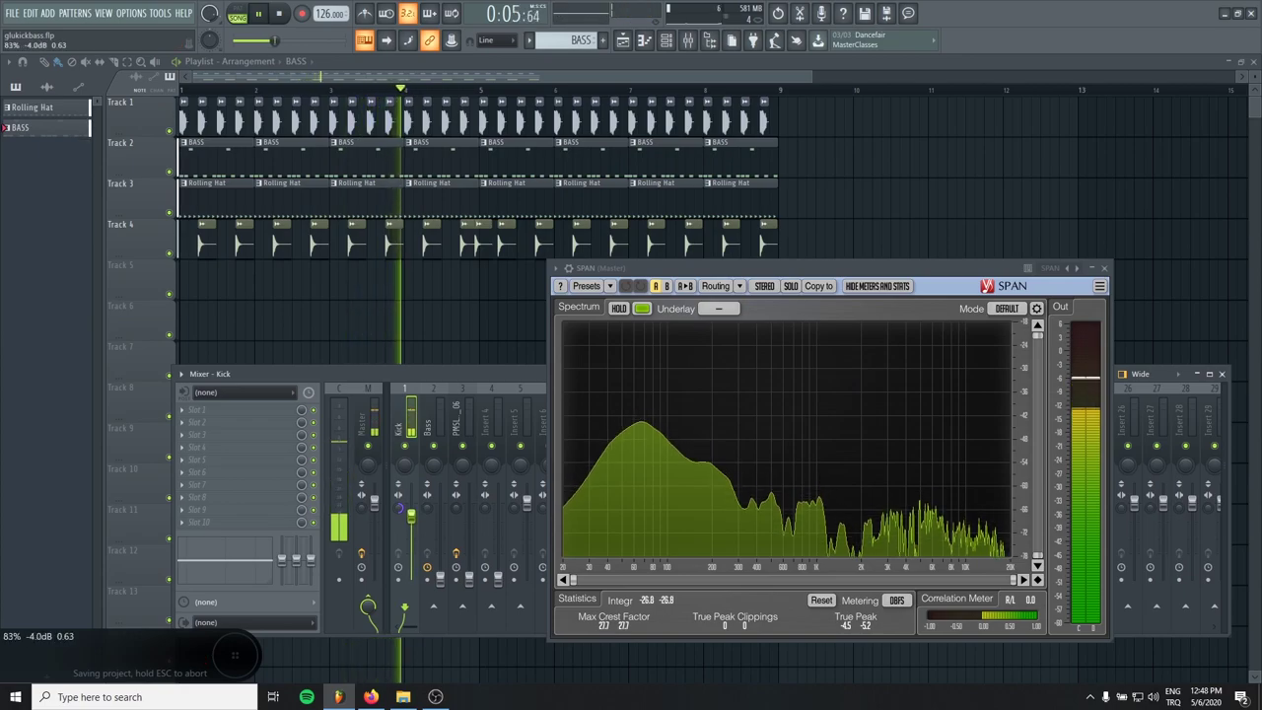
Step: Select the Bass insert to adjust its level against the Kick while watching SPAN
{"action": "left_click", "coordinate": [448, 410]}
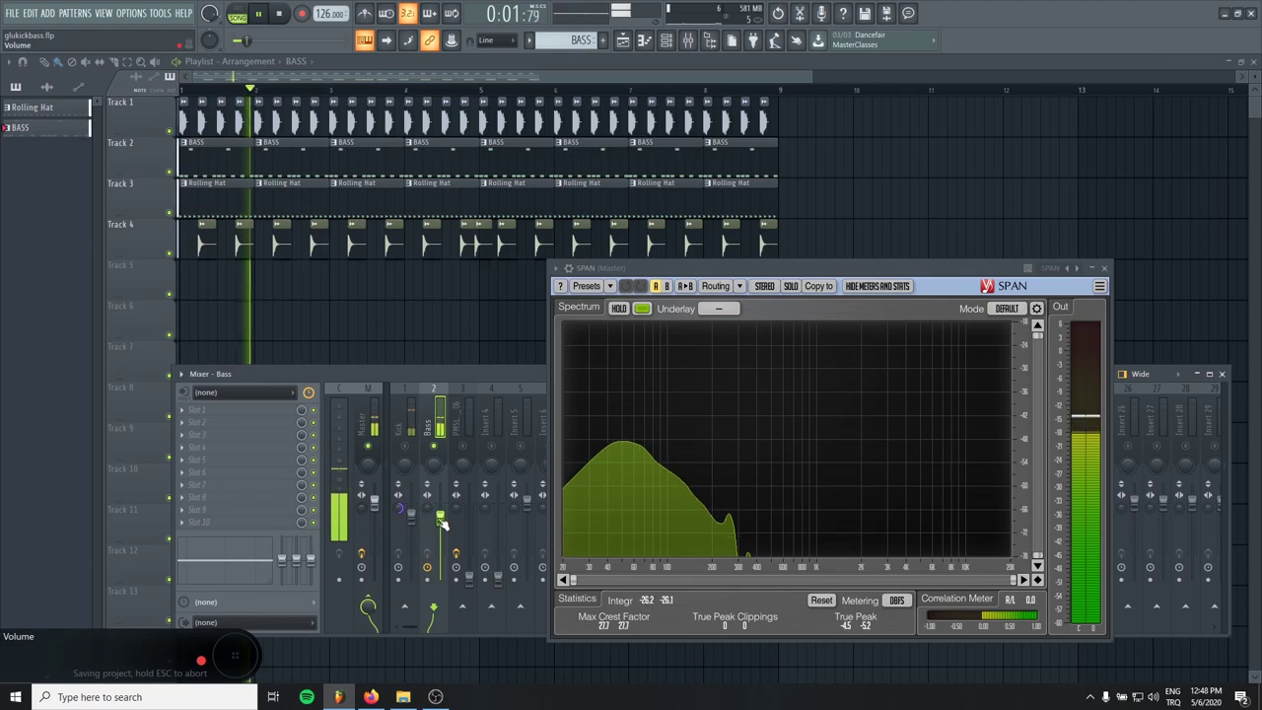
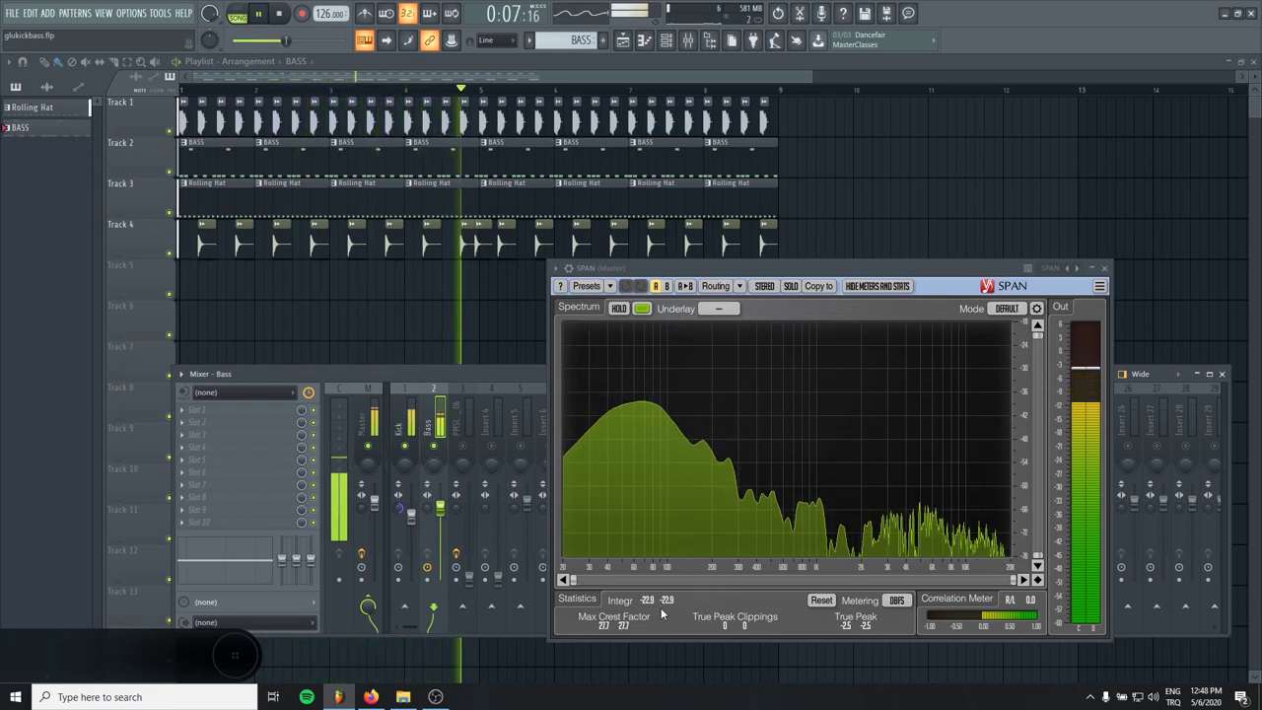
Step: Move SPAN aside and colour the Kick Bass bus purple
{"action": "left_click_drag", "start_coordinate": [398, 547], "coordinate": [684, 265]}
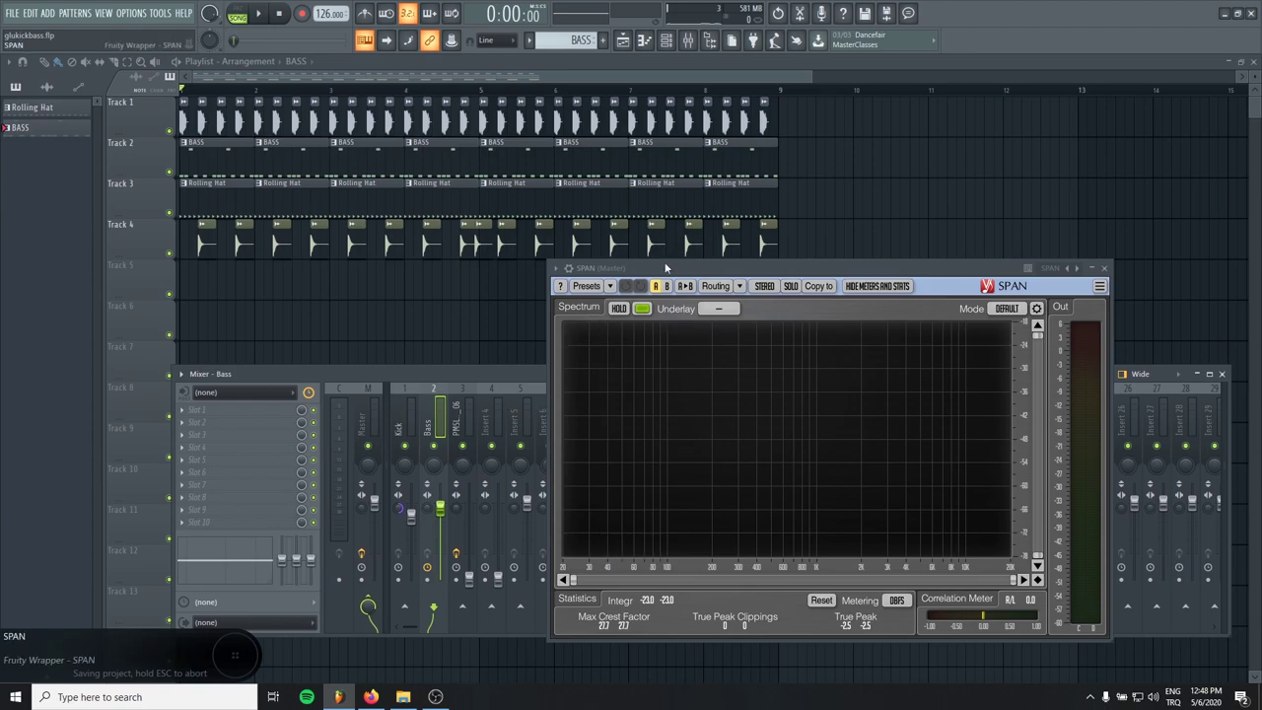
{"action": "left_click_drag", "start_coordinate": [609, 416], "coordinate": [597, 504]}
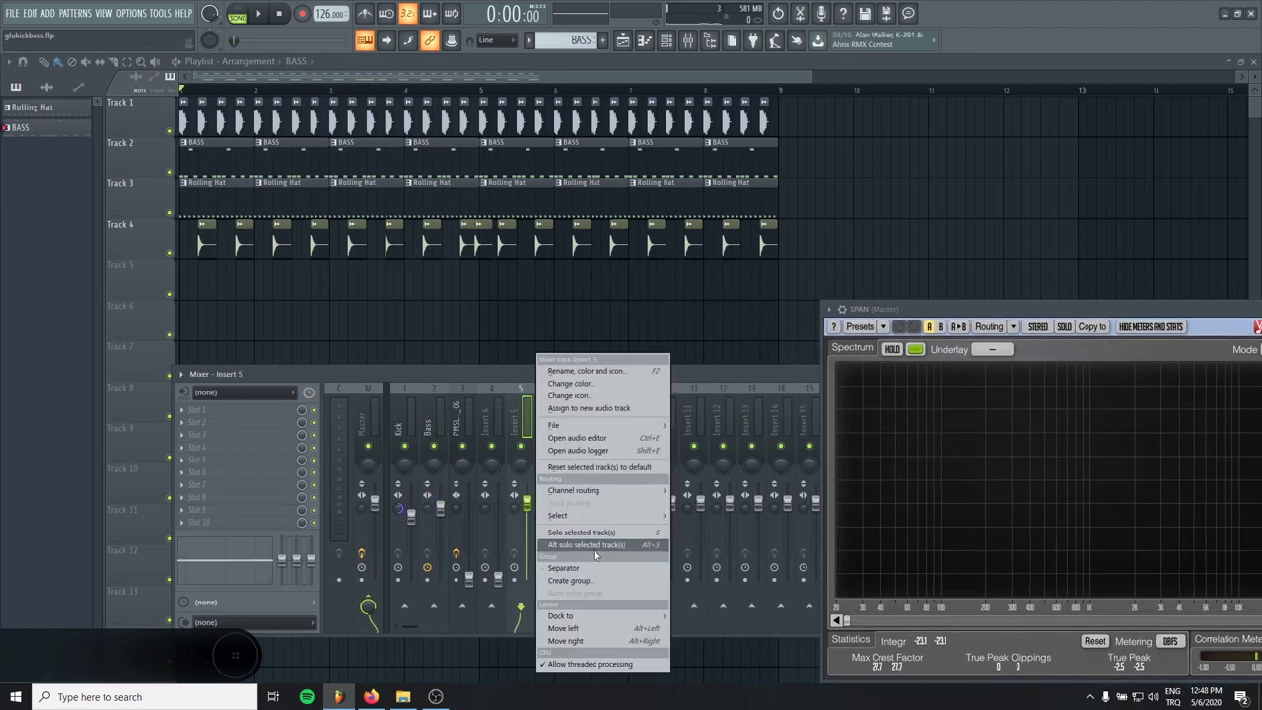
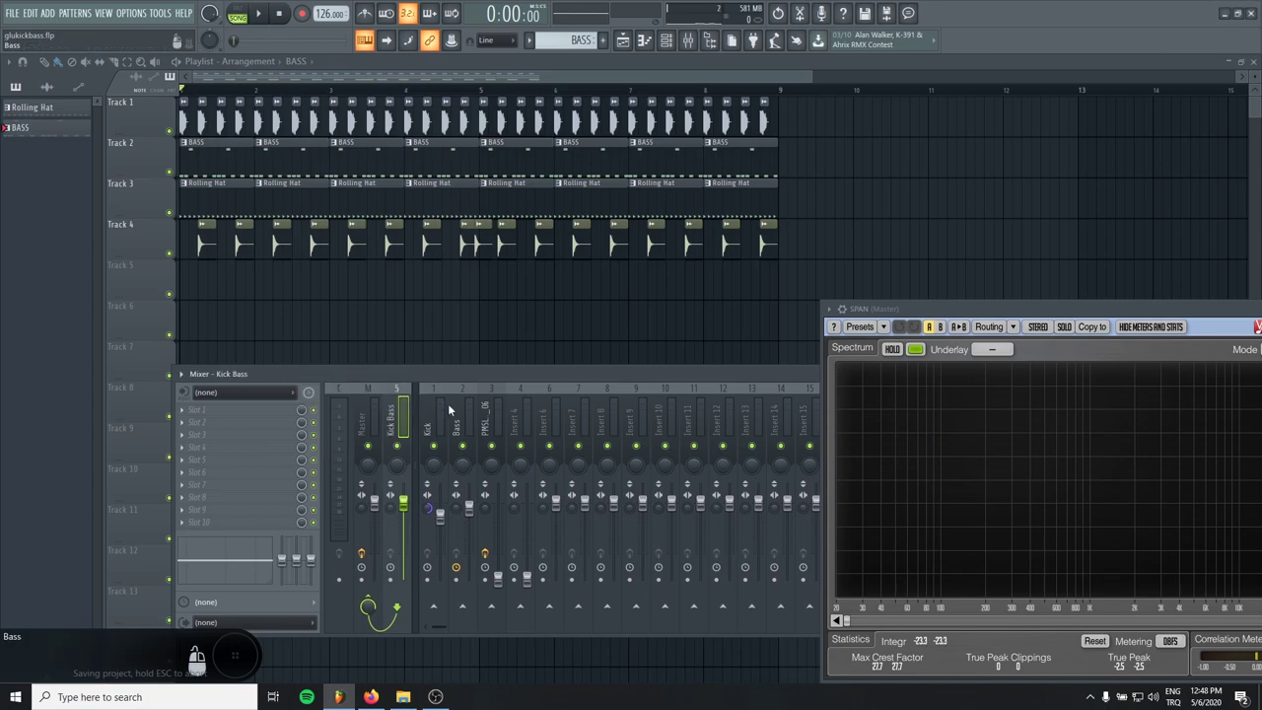
{"action": "left_click", "coordinate": [438, 470]}
{"action": "left_click_drag", "start_coordinate": [414, 611], "coordinate": [384, 607]}
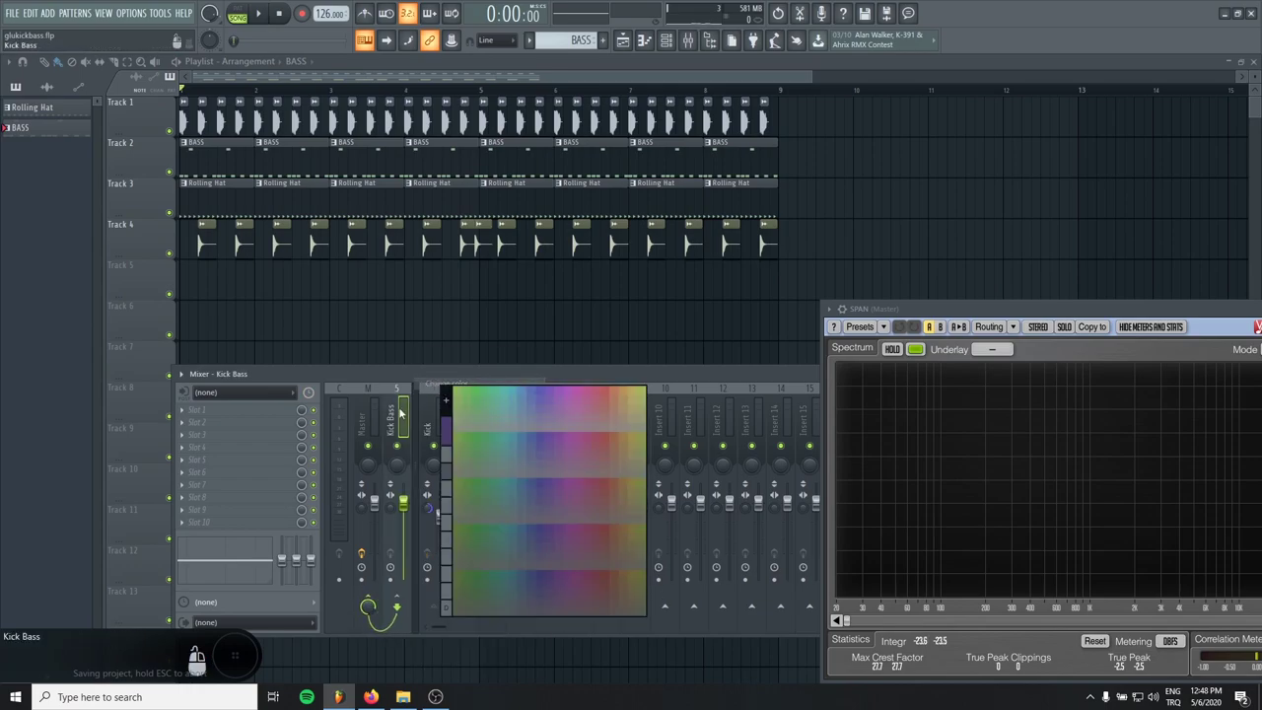
Step: Colour the Kick and Bass mixer tracks purple to match the bus
{"action": "left_click", "coordinate": [565, 488]}
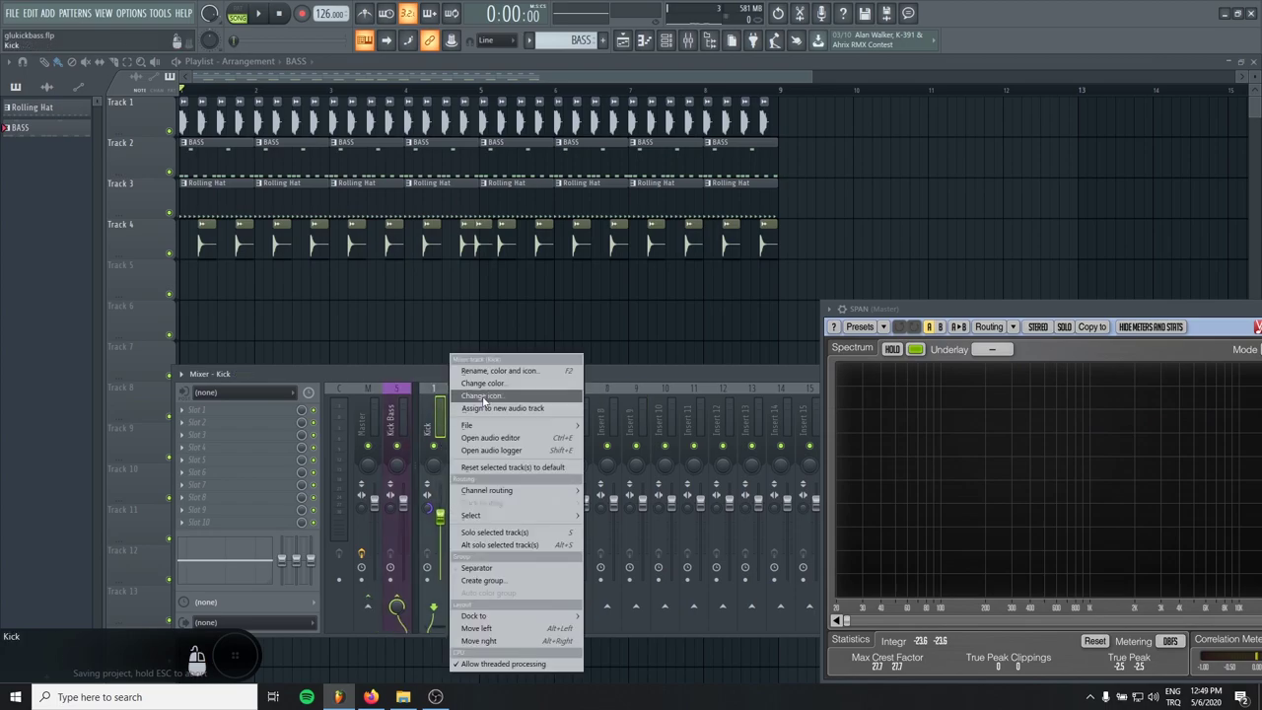
{"action": "left_click_drag", "start_coordinate": [479, 422], "coordinate": [500, 452]}
{"action": "left_click_drag", "start_coordinate": [501, 431], "coordinate": [551, 493]}
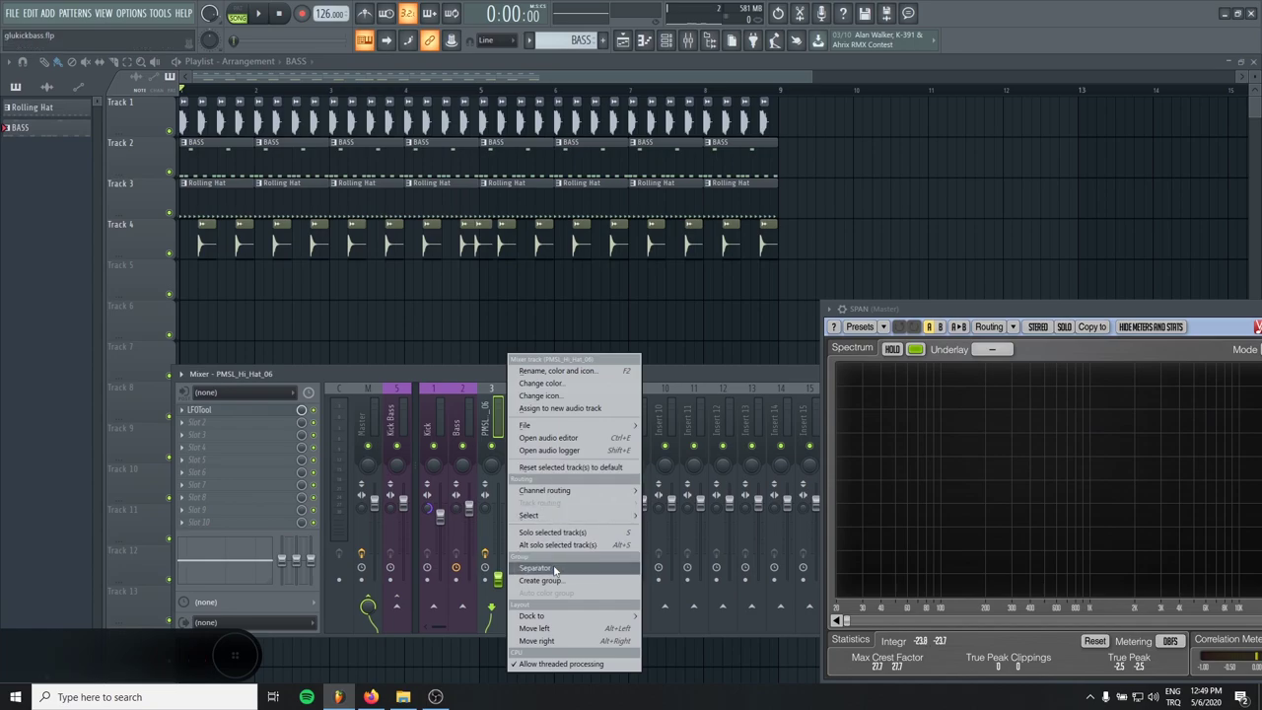
Step: Add a separator so the hi-hat track sits apart from the kick and bass group
{"action": "left_click_drag", "start_coordinate": [405, 397], "coordinate": [146, 405]}
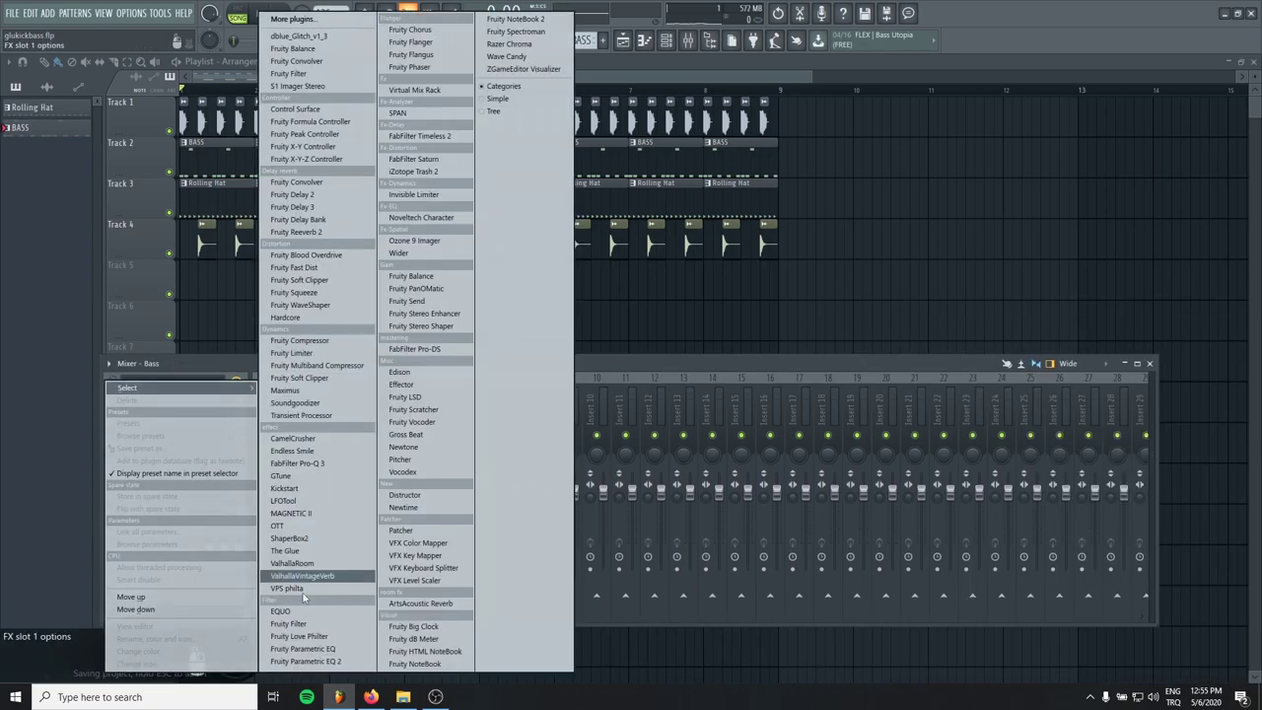
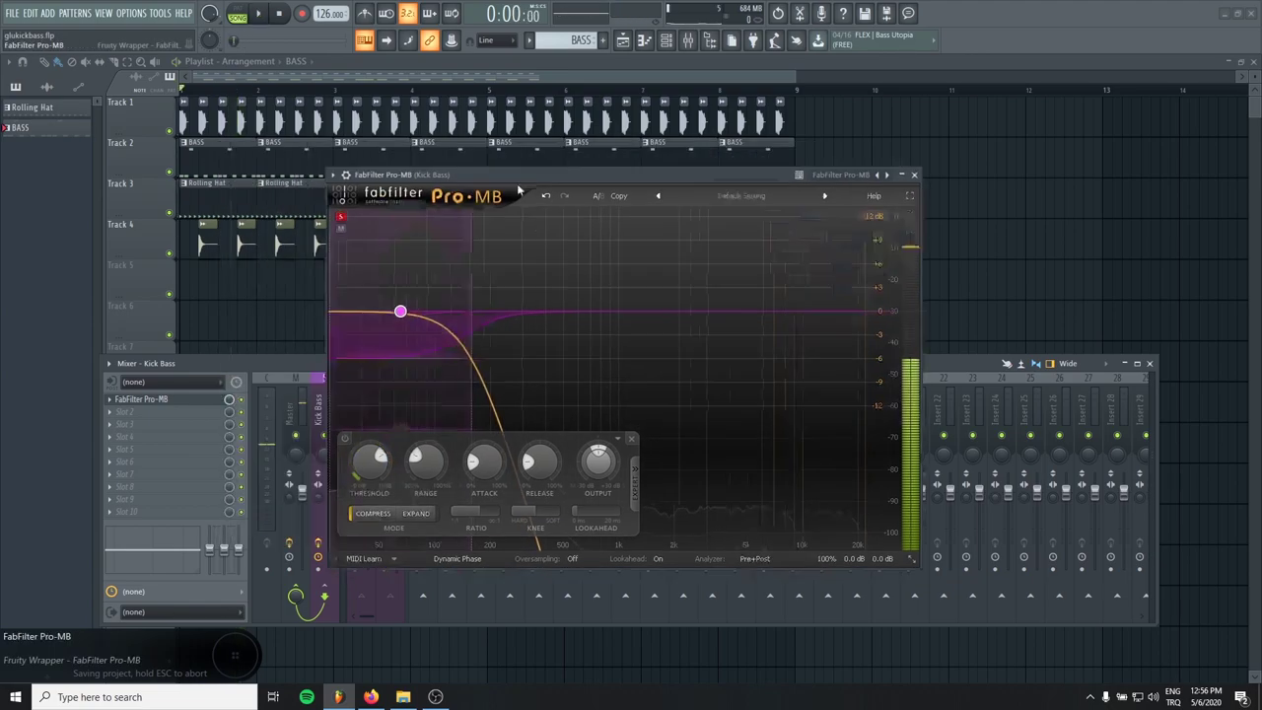
Step: Create a low compression band in Pro-MB on the Kick Bass bus
{"action": "left_click", "coordinate": [497, 398]}
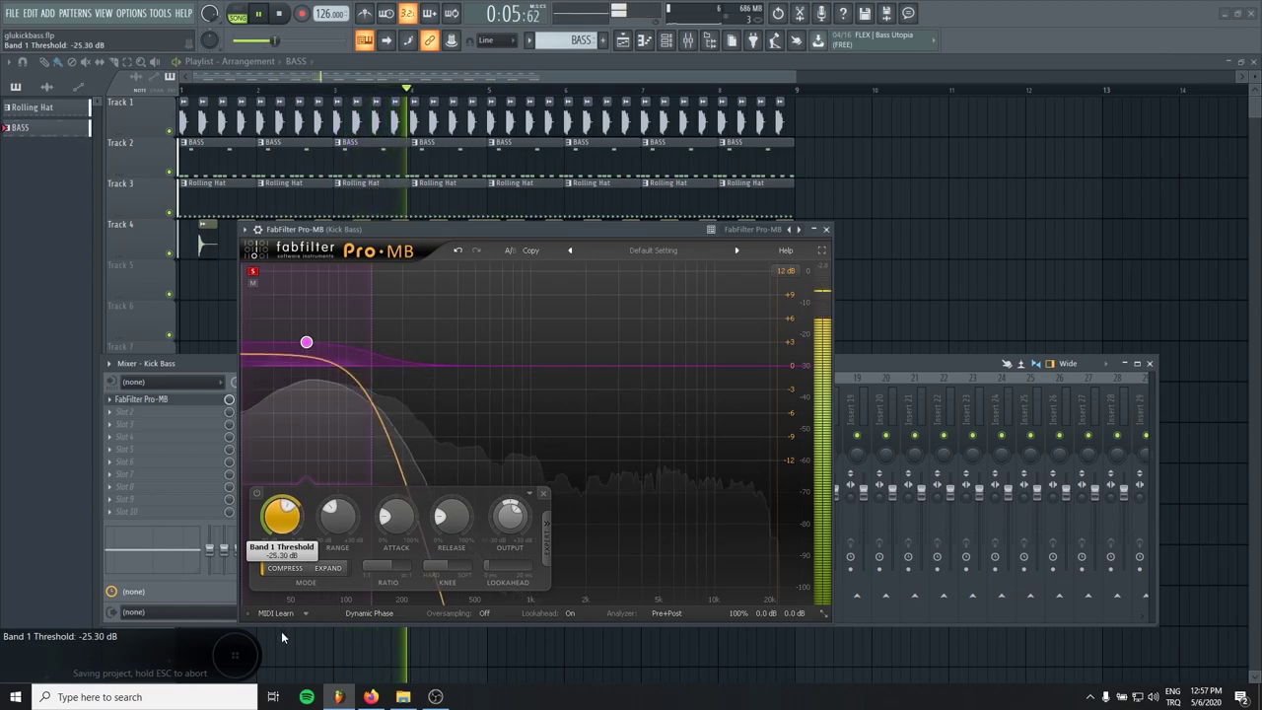
Step: Bypass the Pro-MB low band to compare the uncompressed kick and bass
{"action": "left_click_drag", "start_coordinate": [229, 516], "coordinate": [228, 488]}
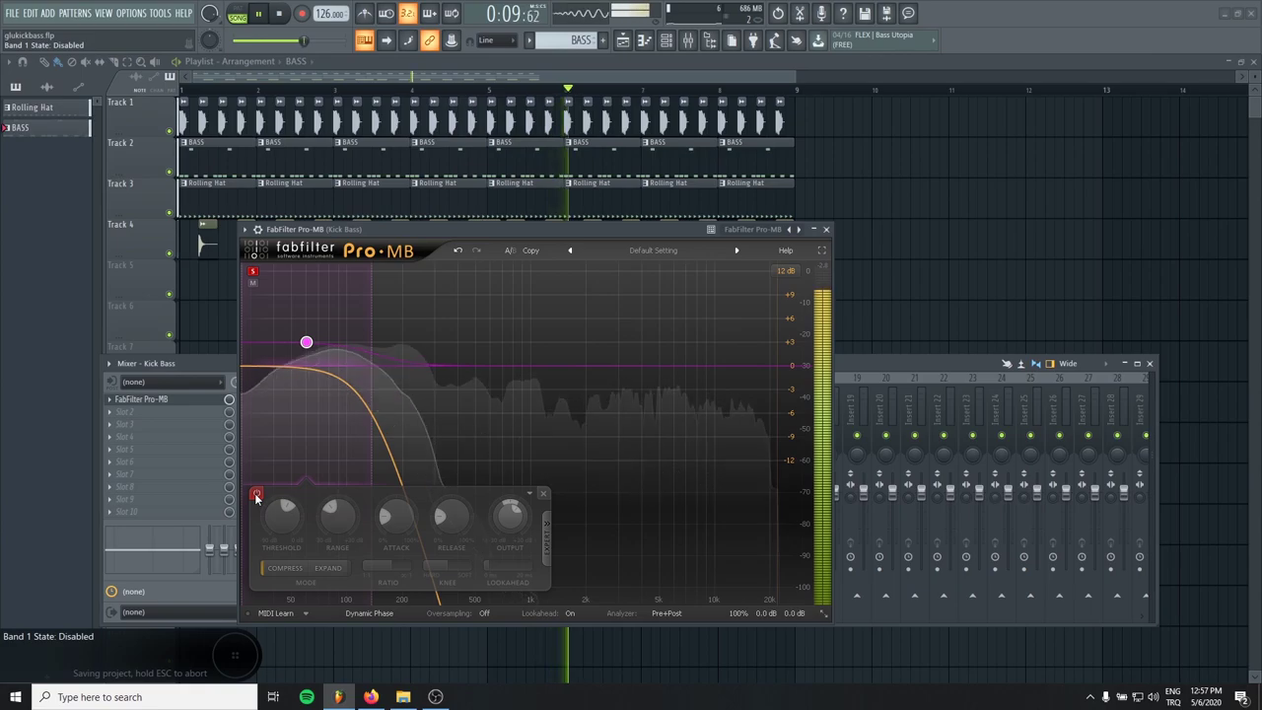
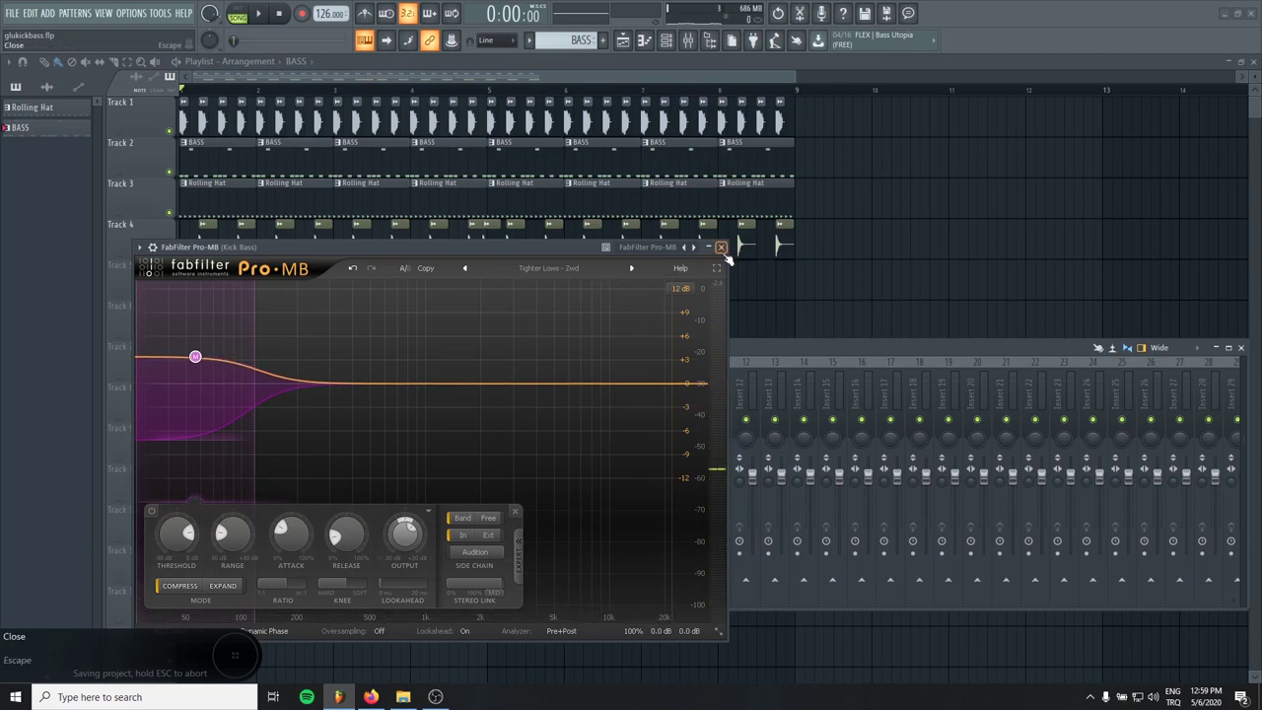
Step: Close Pro-MB and load FabFilter Pro-Q 3 on the Bass insert for spectrum comparison
{"action": "left_click_drag", "start_coordinate": [357, 384], "coordinate": [332, 352]}
{"action": "left_click", "coordinate": [402, 364]}
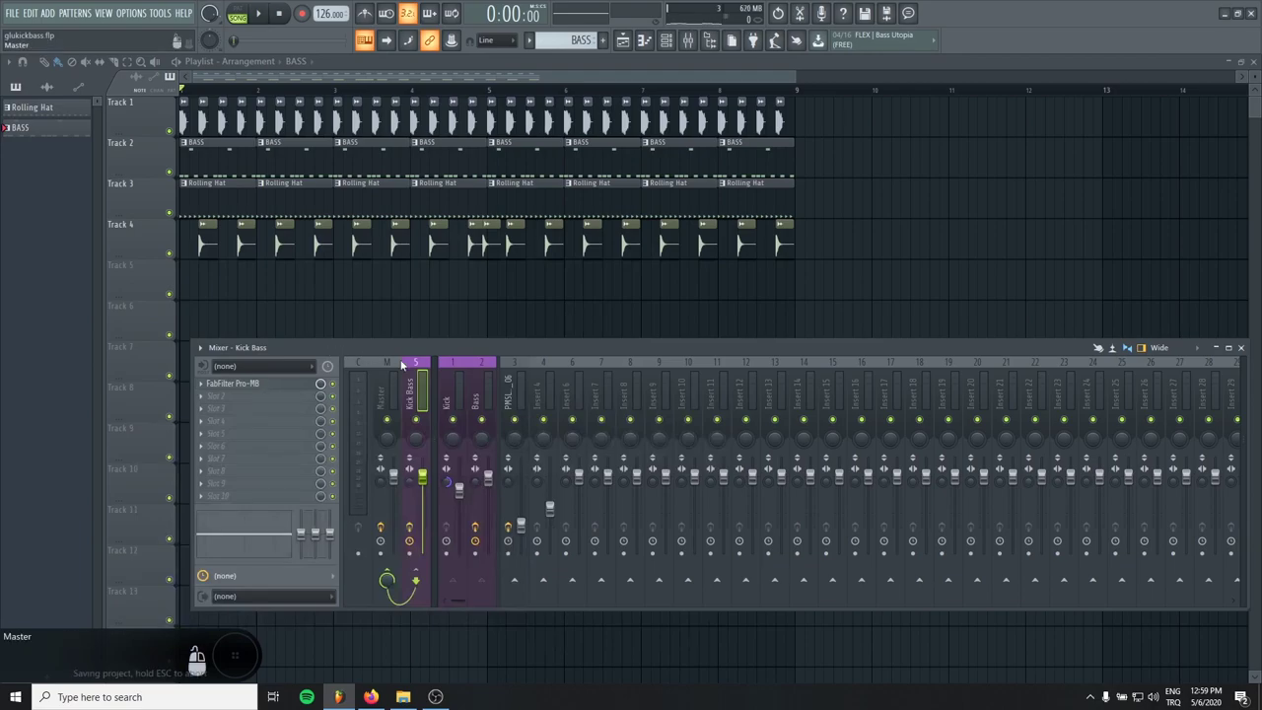
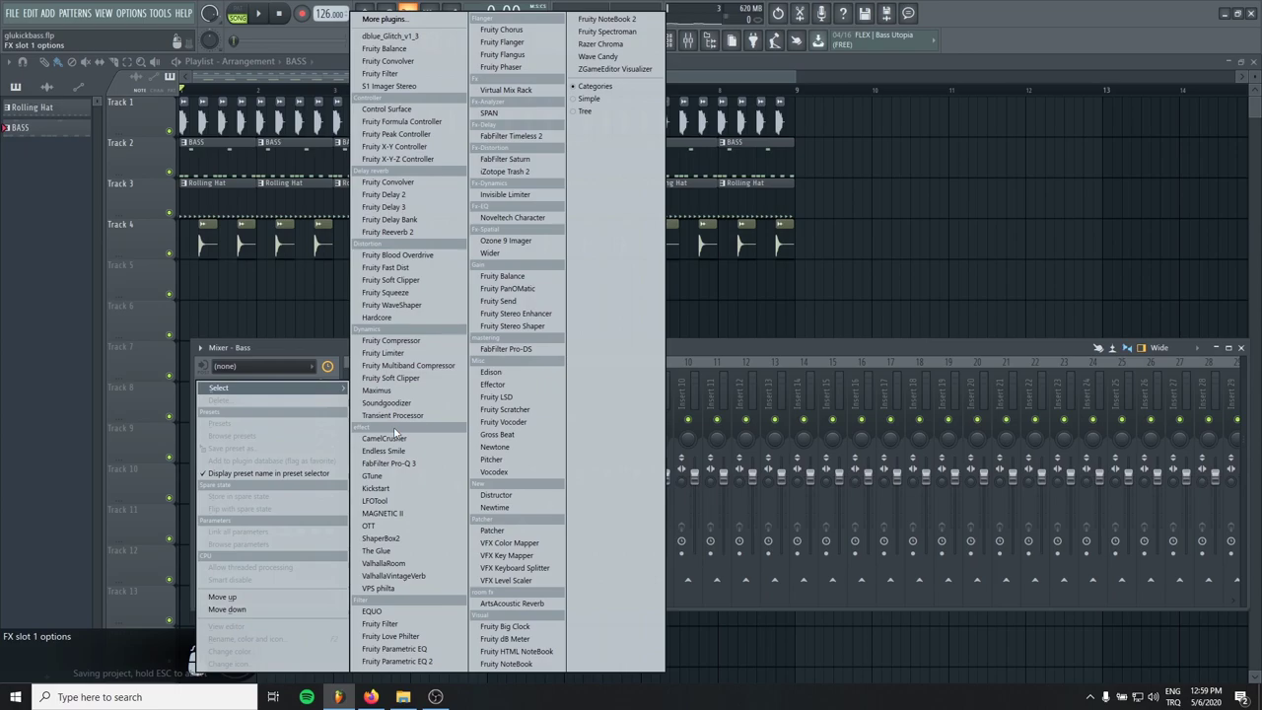
{"action": "key", "text": "Escape"}
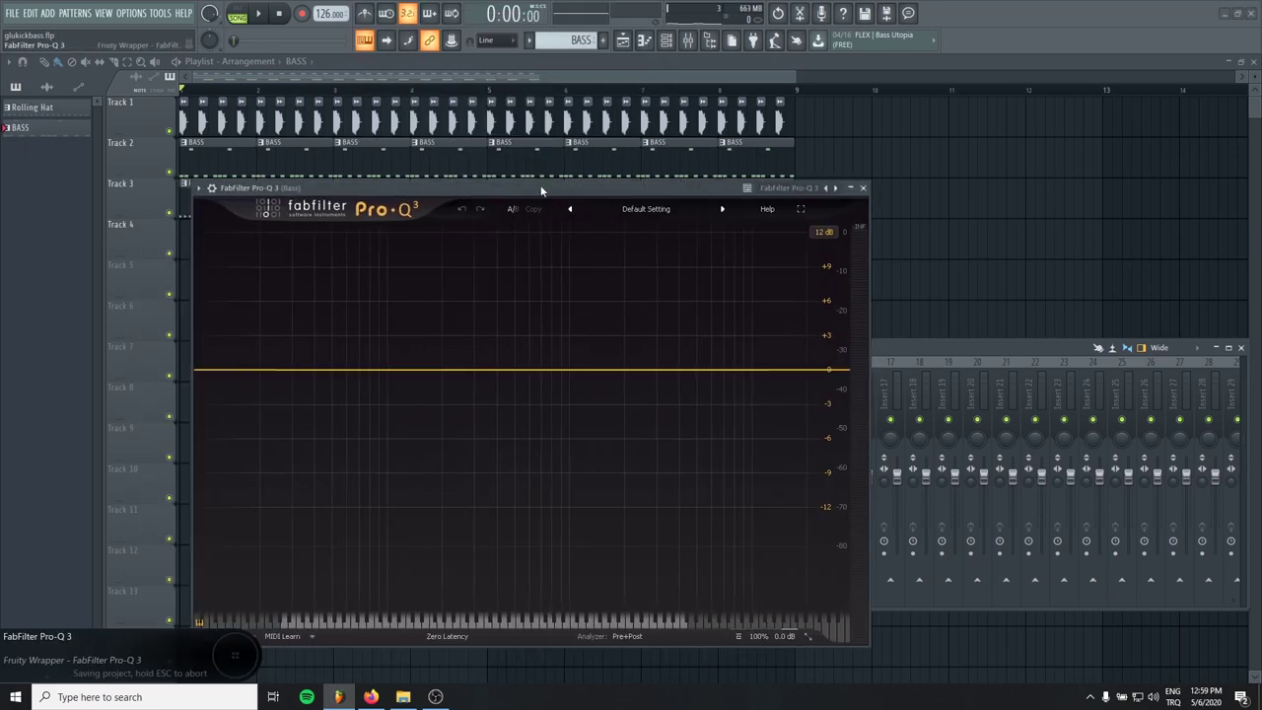
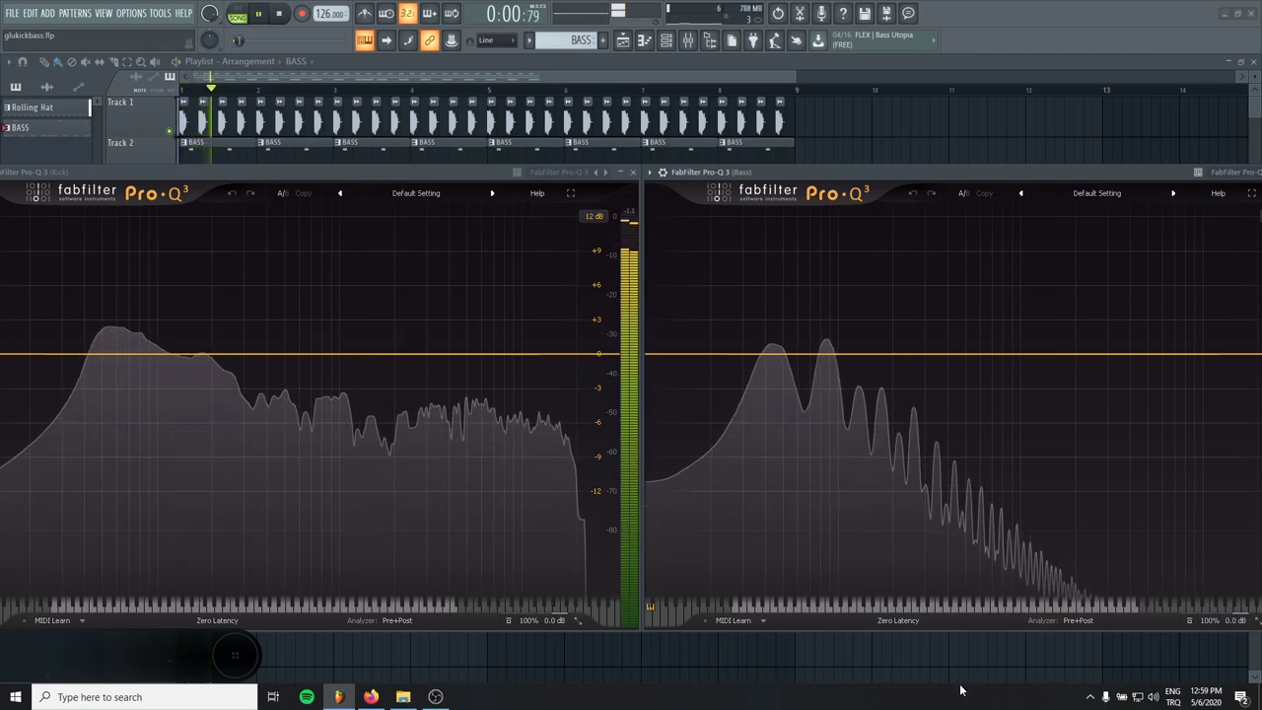
{"action": "double_click", "coordinate": [737, 38]}
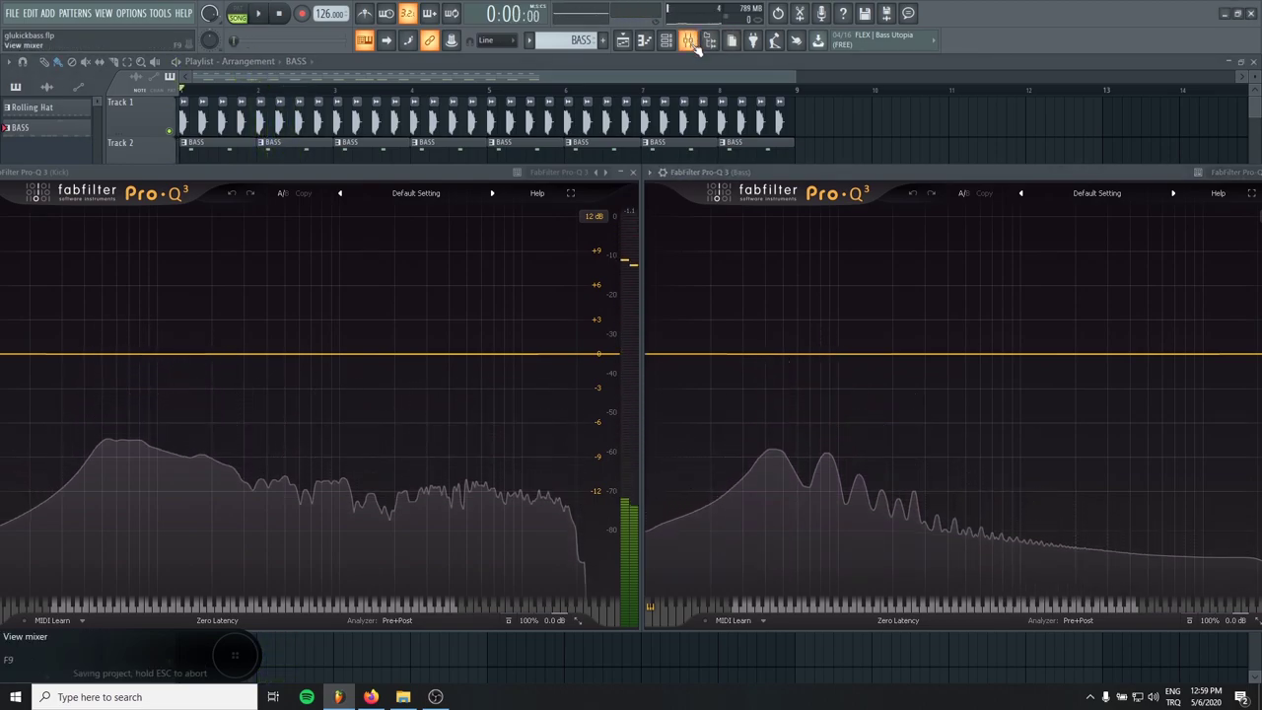